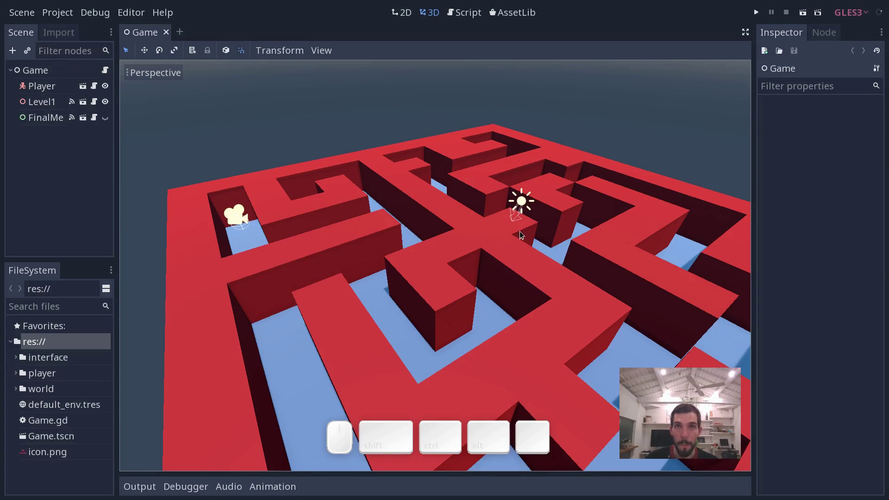
Step: Open the Level1 maze instance in its own editor tab from the Game scene
left_click_drag(530, 246, 472, 225)
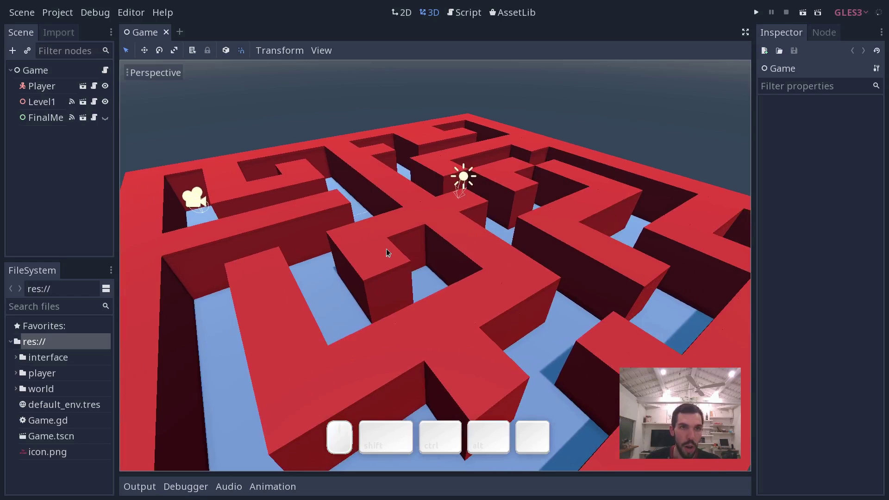
left_click(46, 109)
left_click(87, 106)
left_click_drag(395, 165, 466, 254)
Step: Delete the existing DirectionalLight node from Level1
middle_click(503, 292)
middle_click(435, 263)
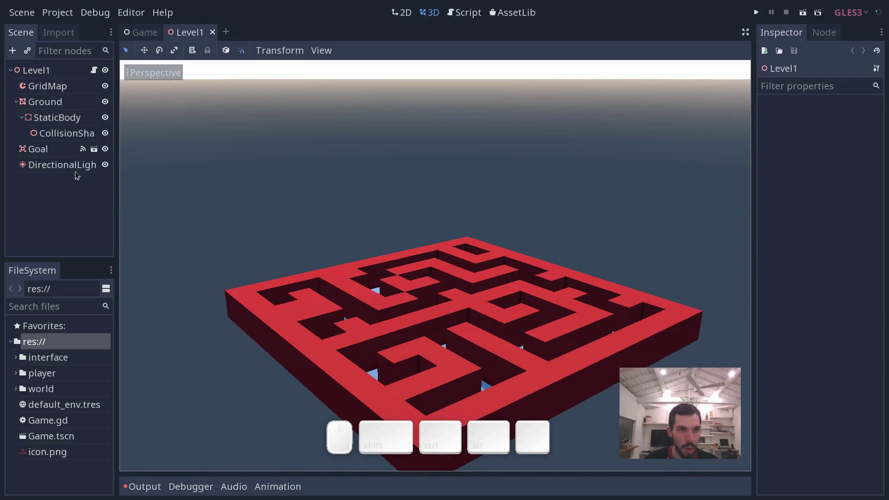
left_click(83, 169)
key("Escape")
key("Delete")
key("Return")
Step: Inspect the now-dark maze and select the Level1 root for adding a child
left_click_drag(468, 299, 547, 304)
middle_click(545, 303)
left_click_drag(414, 277, 436, 292)
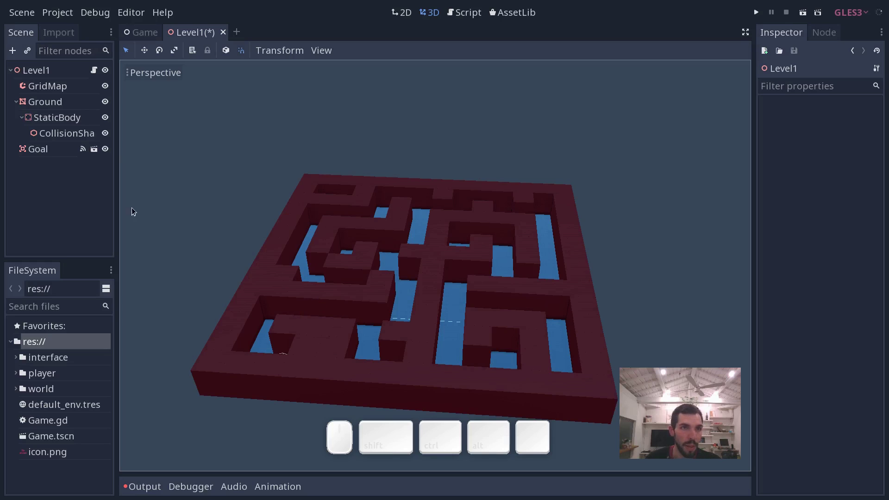
left_click(49, 72)
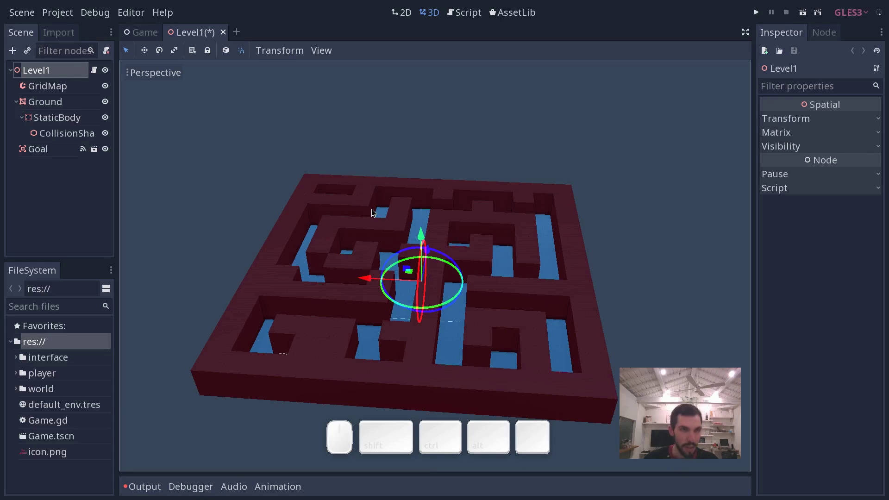
Step: Add a GIProbe node under Level1 with default subdiv 128 and 10,10,10 extents
key("ctrl+a")
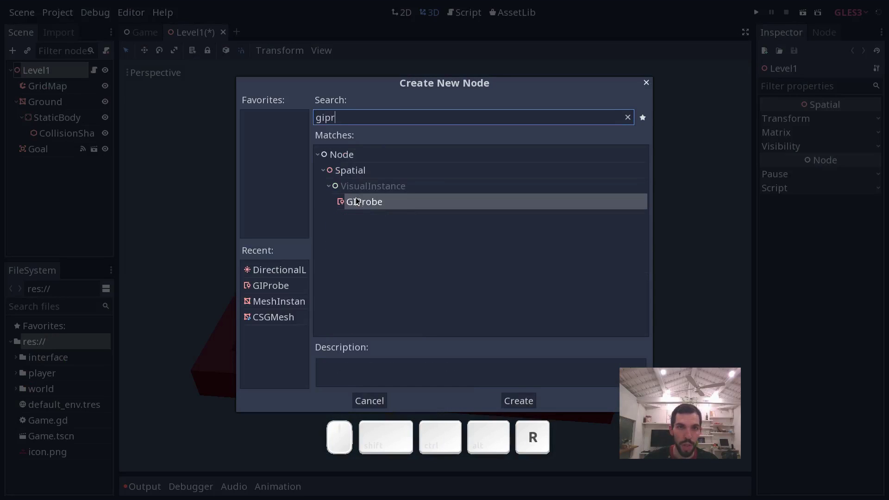
key("Return")
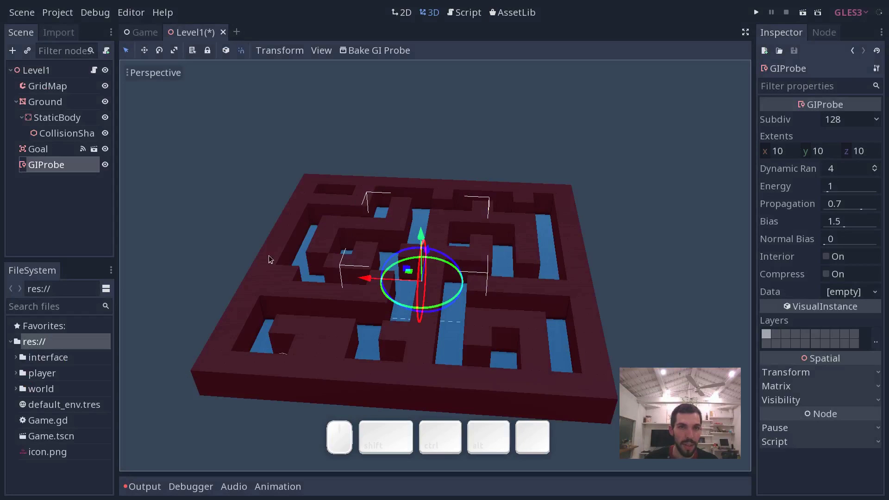
middle_click(426, 295)
left_click(438, 303)
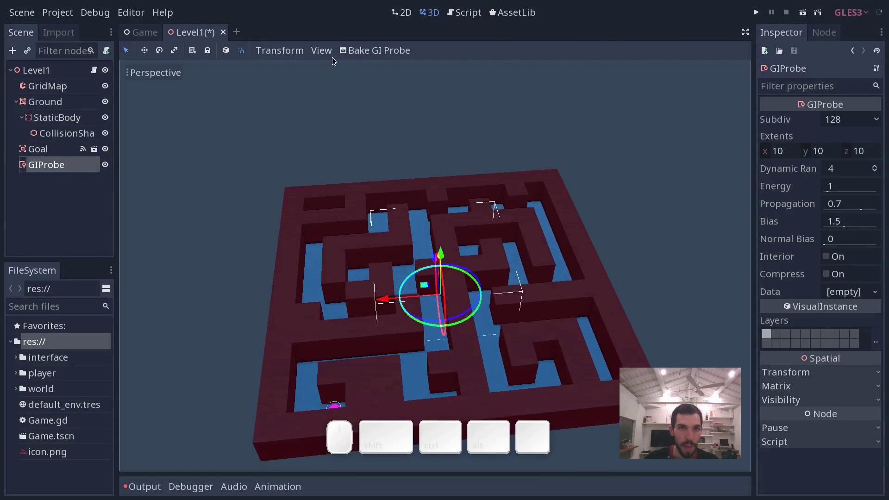
left_click(331, 55)
Step: Show the GIProbe gizmo via View > Gizmos so its volume box appears over the maze
left_click(330, 51)
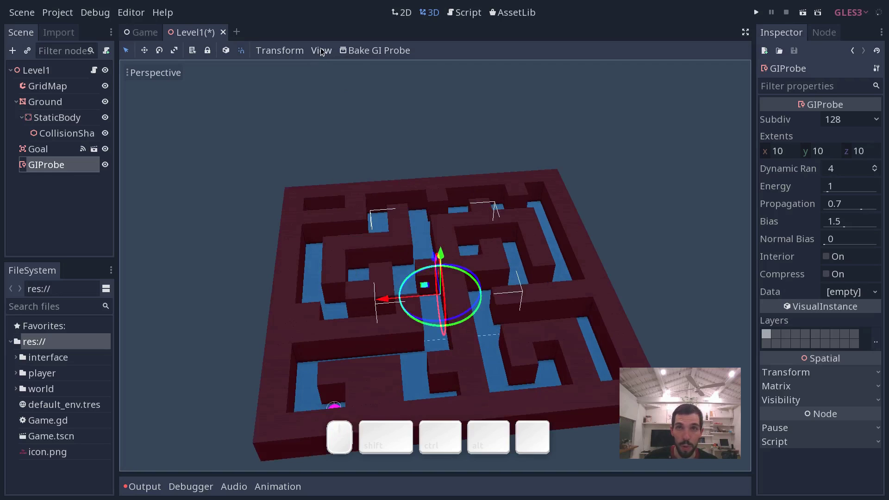
left_click(323, 53)
left_click(359, 171)
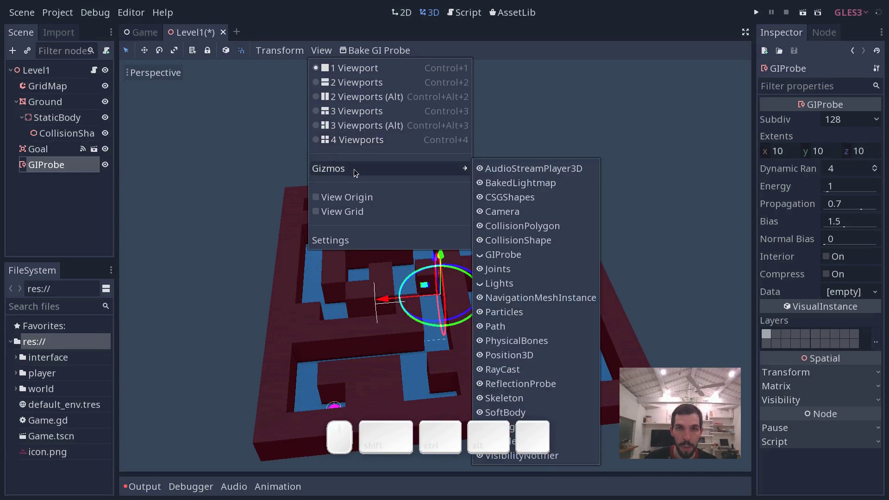
left_click(451, 172)
left_click(485, 259)
left_click(486, 259)
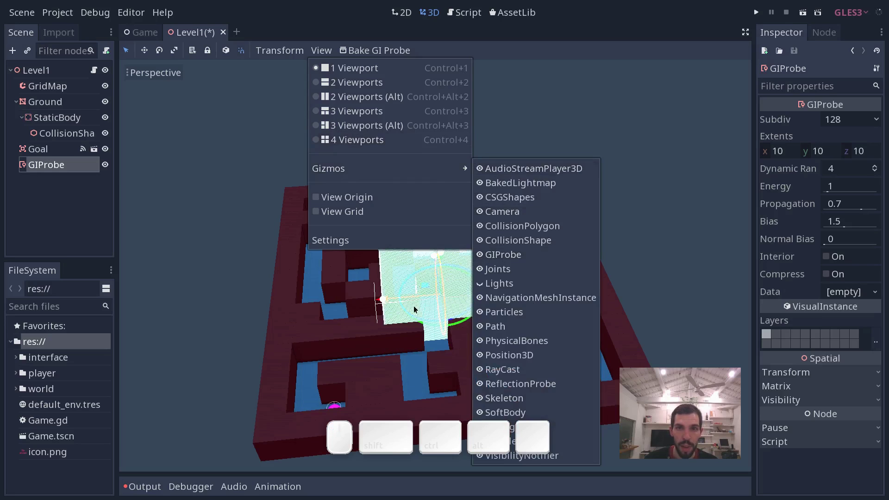
left_click(485, 287)
left_click(484, 289)
left_click(427, 328)
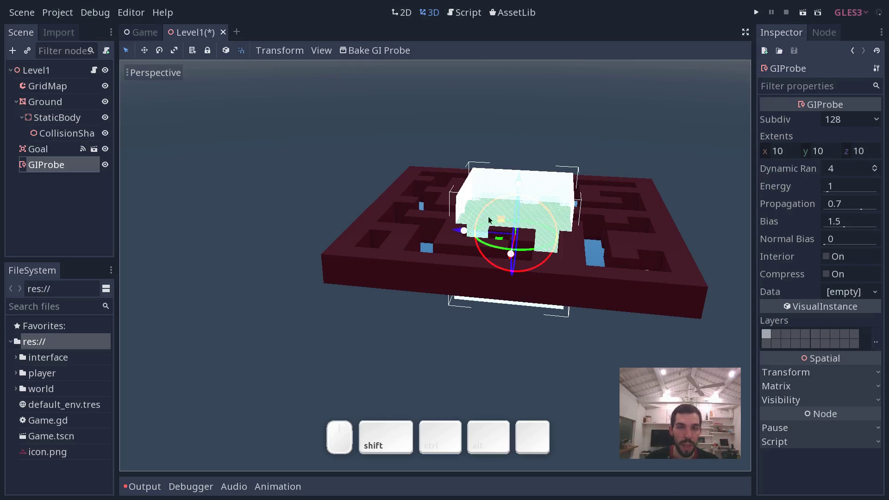
middle_click(455, 242)
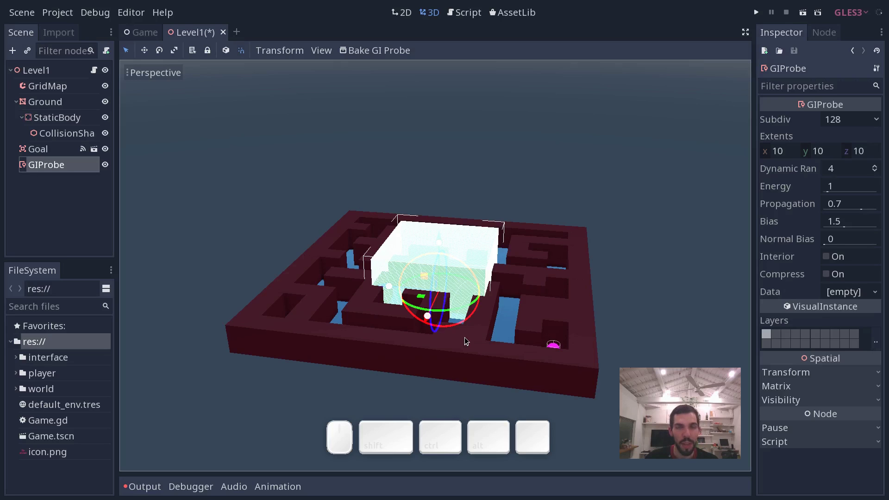
Step: Stretch the GIProbe extents to about 32.36, 4.82, 29.63 to enclose the whole maze
middle_click(392, 281)
middle_click(409, 301)
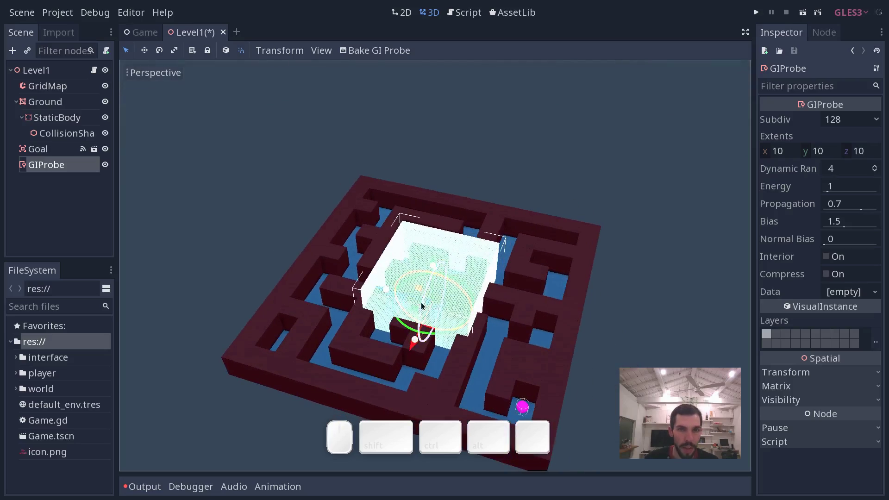
left_click_drag(432, 318, 354, 291)
left_click_drag(351, 286, 349, 271)
left_click_drag(350, 264, 388, 221)
left_click_drag(294, 298, 228, 244)
left_click(333, 269)
middle_click(325, 288)
left_click(317, 299)
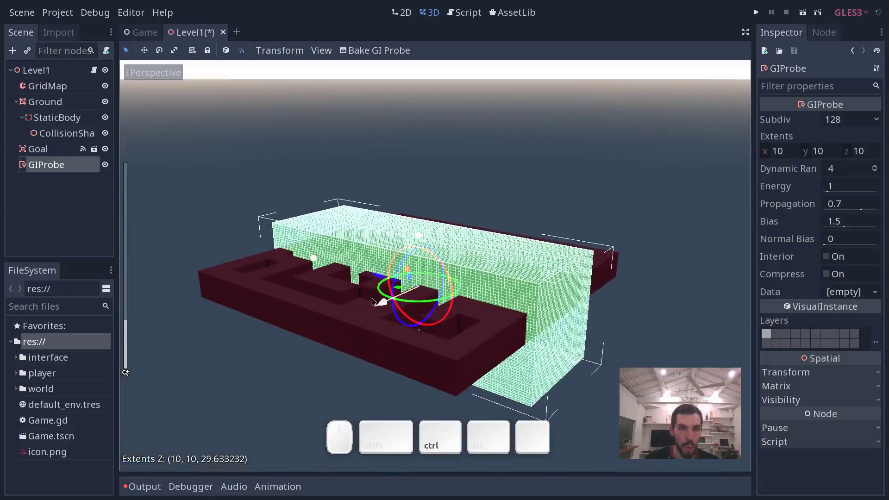
left_click_drag(388, 306, 324, 358)
left_click_drag(499, 319, 486, 308)
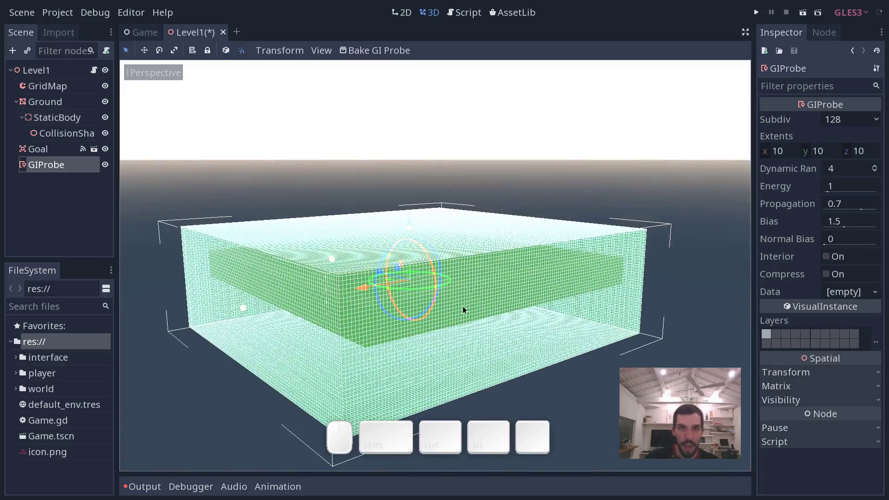
Step: Switch to a 2-viewport layout and adjust each viewport's display options
key("ctrl+2")
key("ctrl+3")
key("ctrl+1")
key("ctrl+2")
key("ctrl+3")
key("ctrl+2")
left_click(156, 287)
left_click(173, 78)
middle_click(442, 335)
left_click_drag(459, 324, 353, 376)
left_click(173, 283)
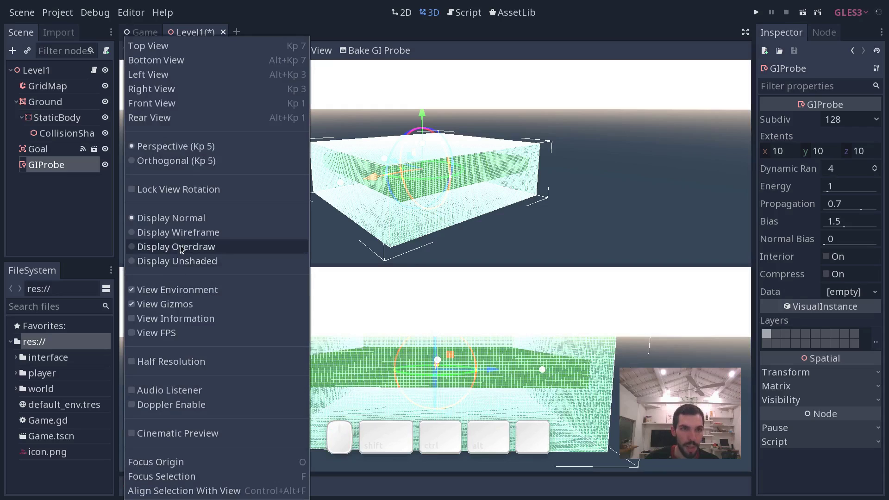
left_click(187, 79)
Step: Orbit the second viewport to check the probe covers the maze from another angle
middle_click(472, 328)
middle_click(472, 380)
middle_click(479, 353)
middle_click(477, 355)
middle_click(442, 380)
middle_click(464, 337)
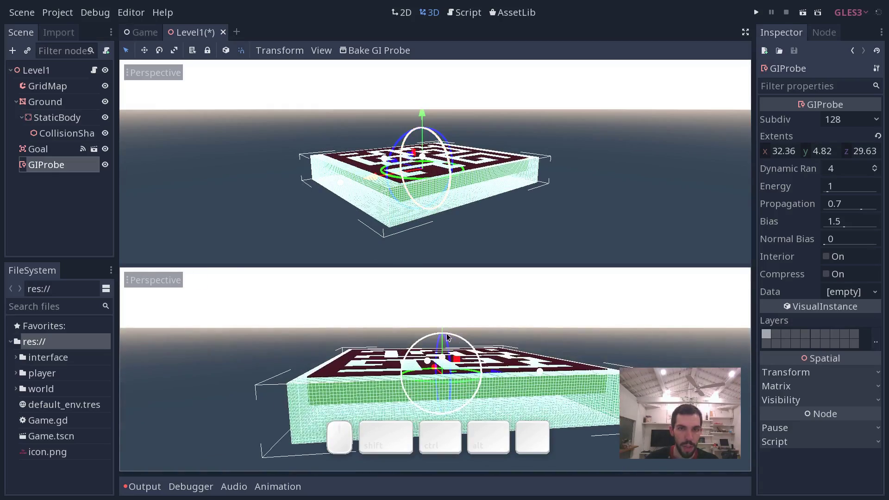
left_click(448, 323)
left_click_drag(449, 319, 536, 337)
left_click_drag(552, 346, 475, 378)
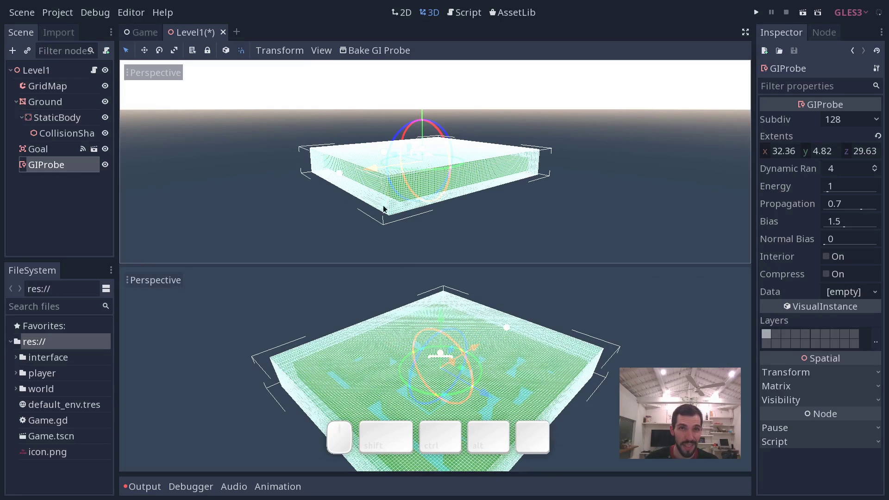
Step: Hide the GIProbe grid gizmo and return to a single viewport with Ctrl+1
left_click(325, 55)
left_click(385, 172)
left_click(461, 170)
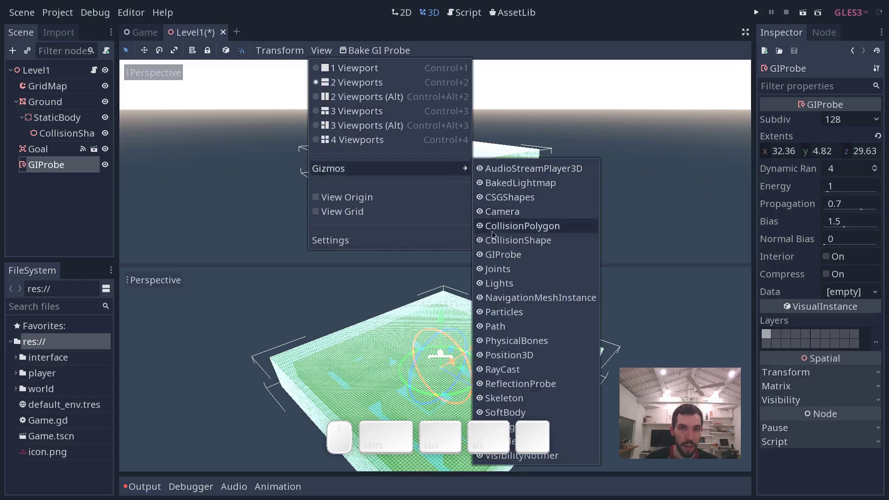
left_click(482, 257)
middle_click(399, 349)
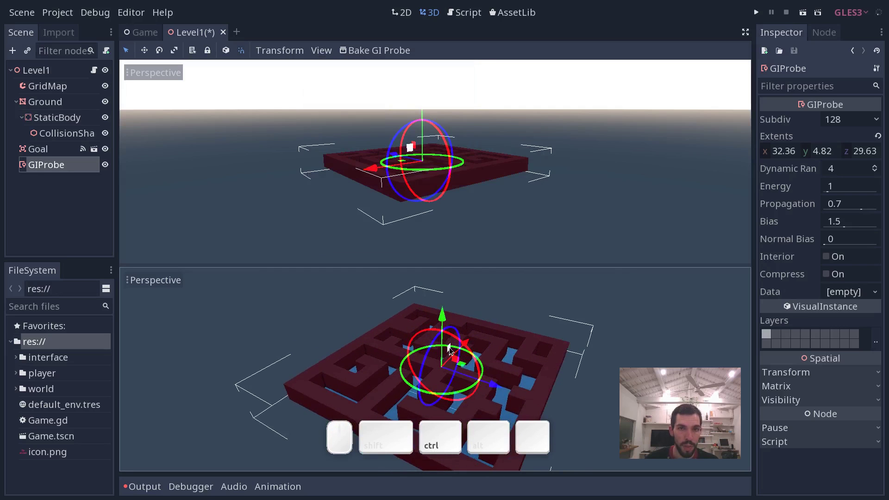
key("ctrl+1")
middle_click(499, 300)
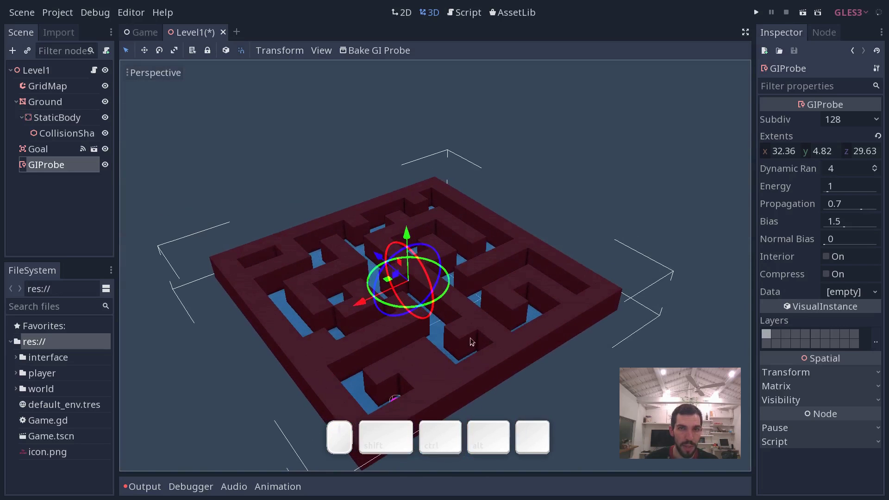
left_click_drag(471, 330, 476, 314)
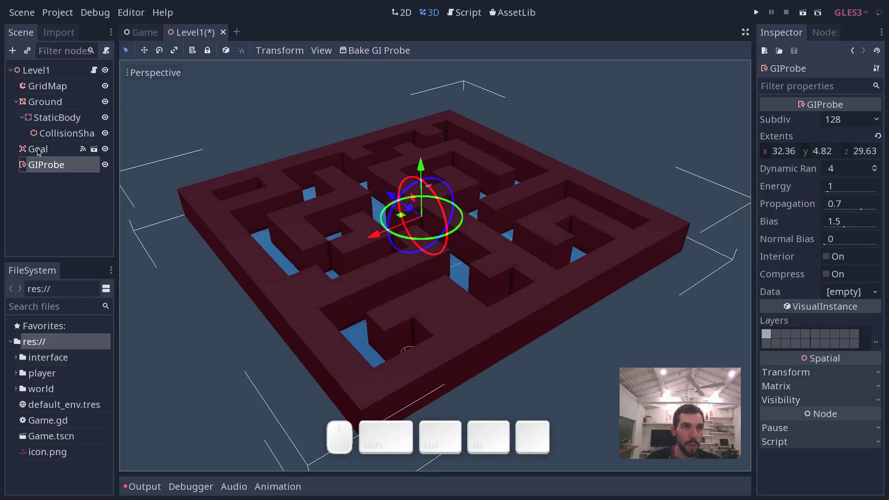
left_click(41, 105)
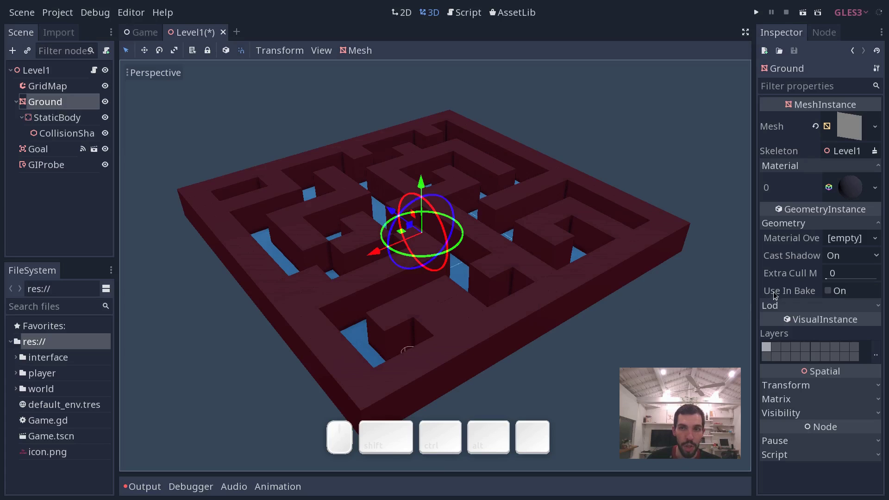
left_click(832, 292)
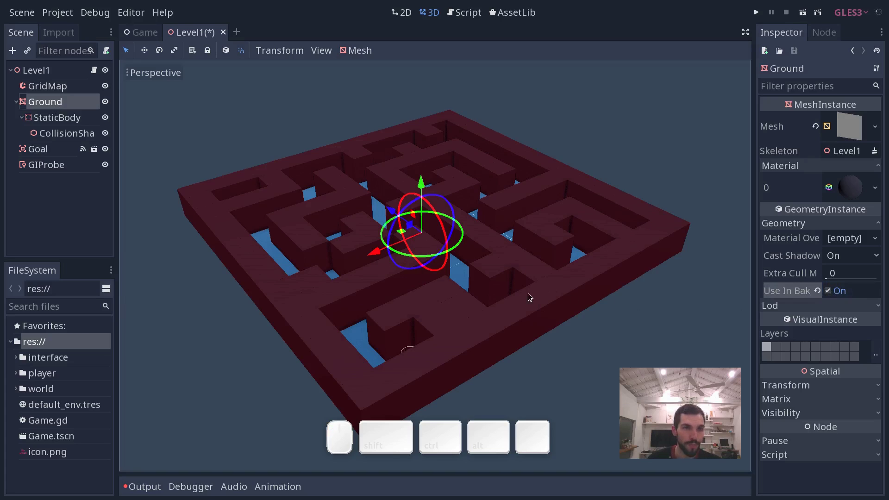
middle_click(411, 266)
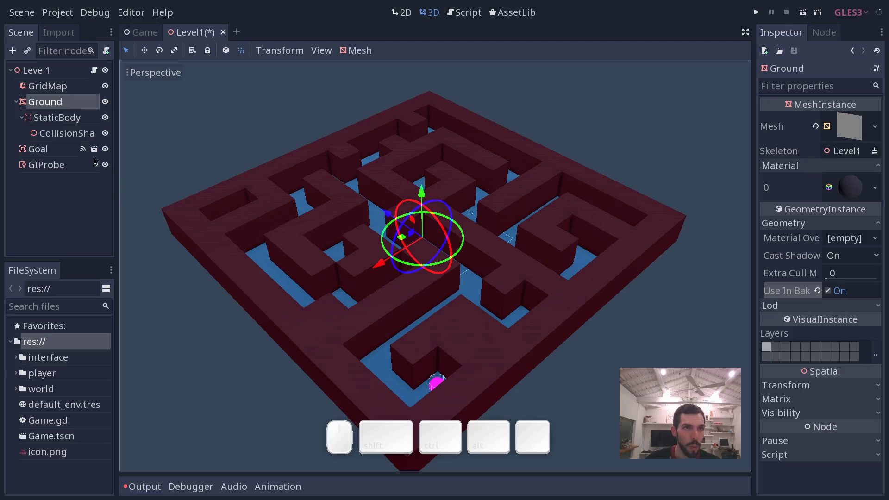
Step: Open MeshLibScene from the world folder in the FileSystem dock
left_click(70, 88)
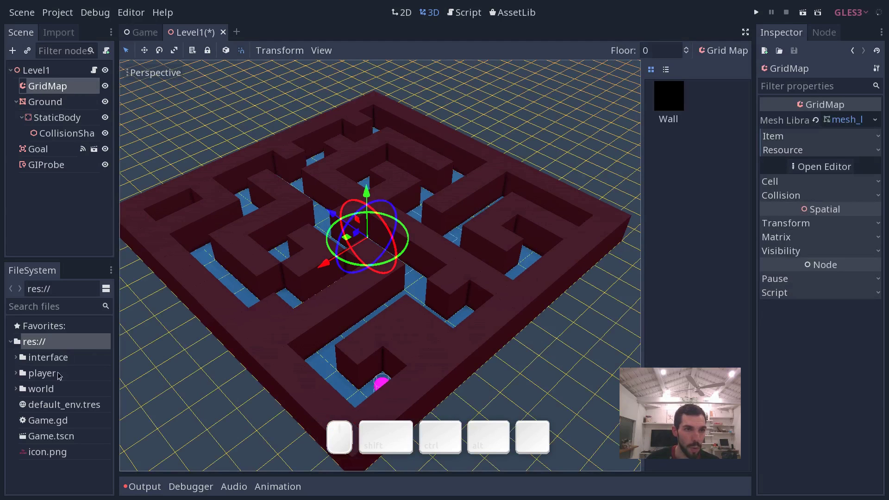
left_click(21, 393)
left_click(116, 365)
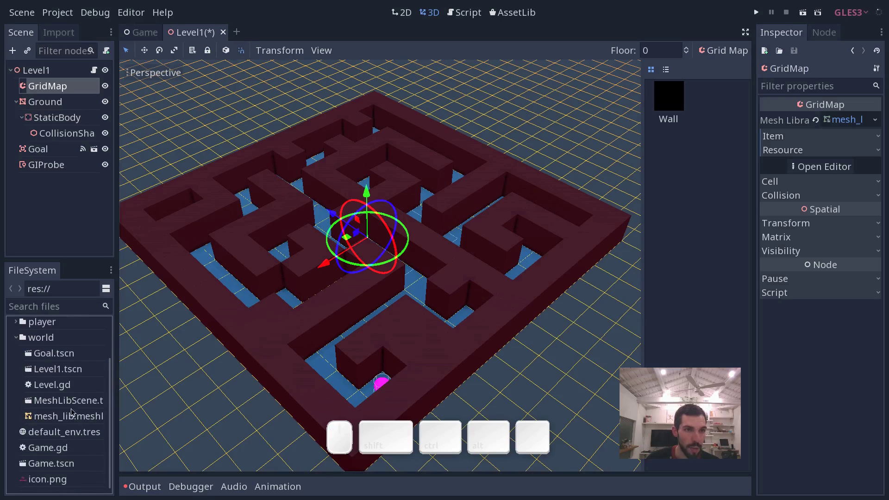
left_click(74, 402)
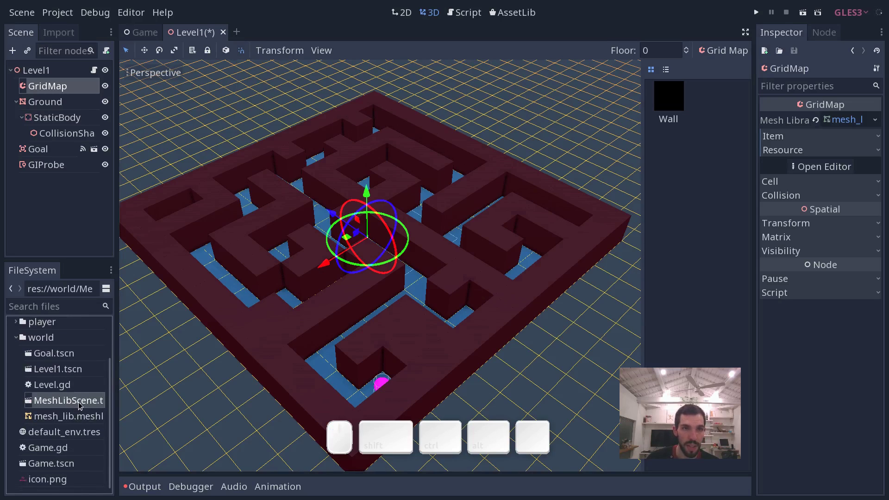
left_click(82, 404)
left_click_drag(359, 310, 269, 370)
left_click(97, 403)
Step: Enable Use In Baked Light on the Wall mesh, save the scene and close its tab
left_click(43, 86)
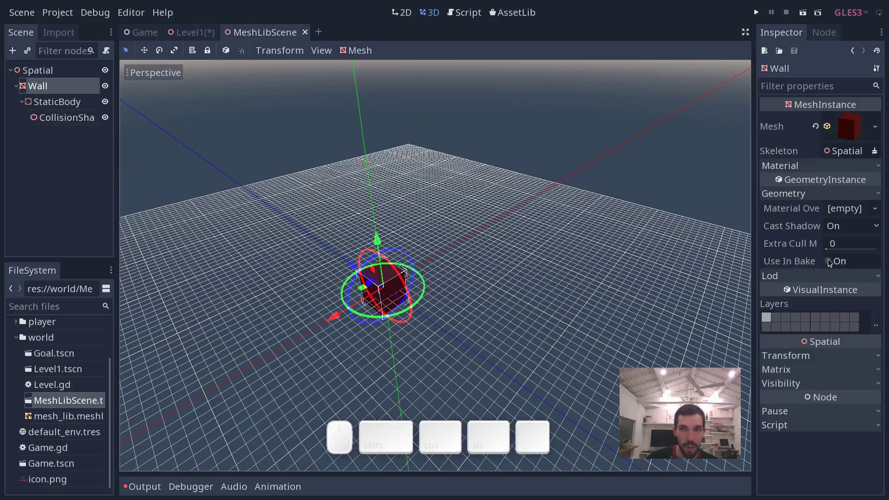
left_click(830, 263)
middle_click(580, 303)
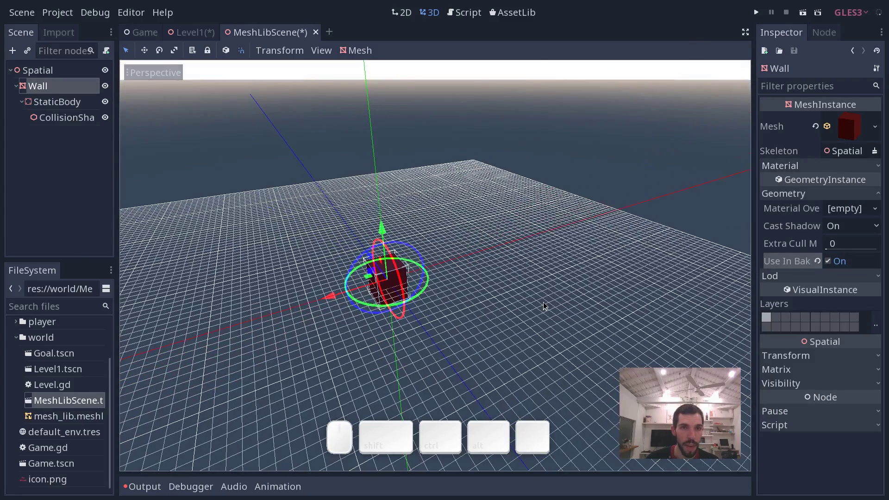
key("ctrl+s")
middle_click(295, 37)
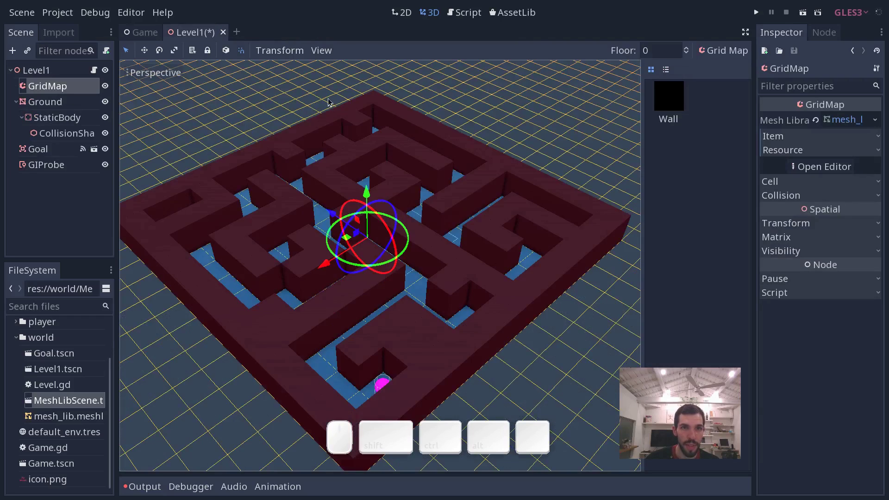
Step: Bake the GIProbe for the Level1 maze
middle_click(434, 259)
middle_click(59, 171)
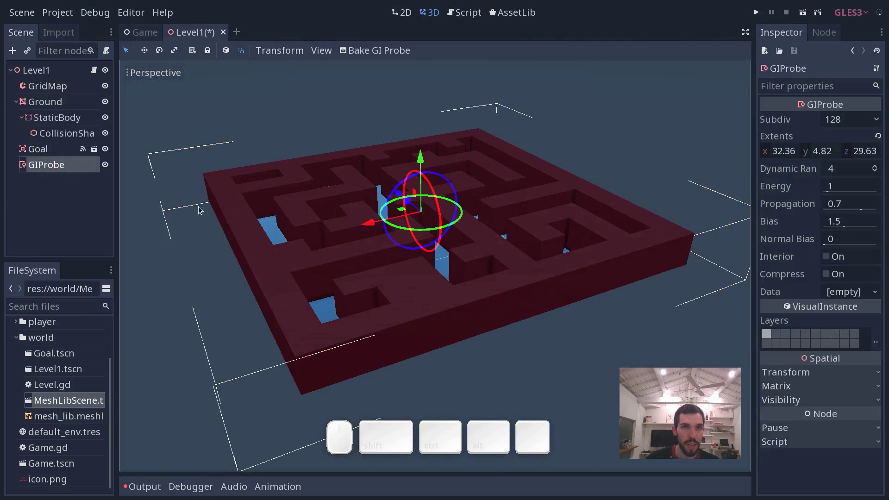
middle_click(436, 224)
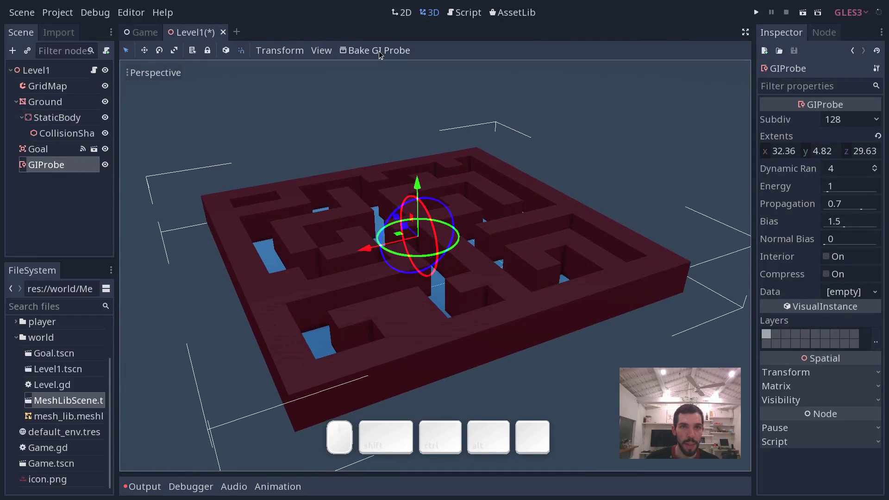
left_click(384, 54)
left_click_drag(409, 228, 462, 222)
middle_click(479, 226)
Step: Inspect the mostly dark baked maze and select the Level1 root node
left_click(460, 255)
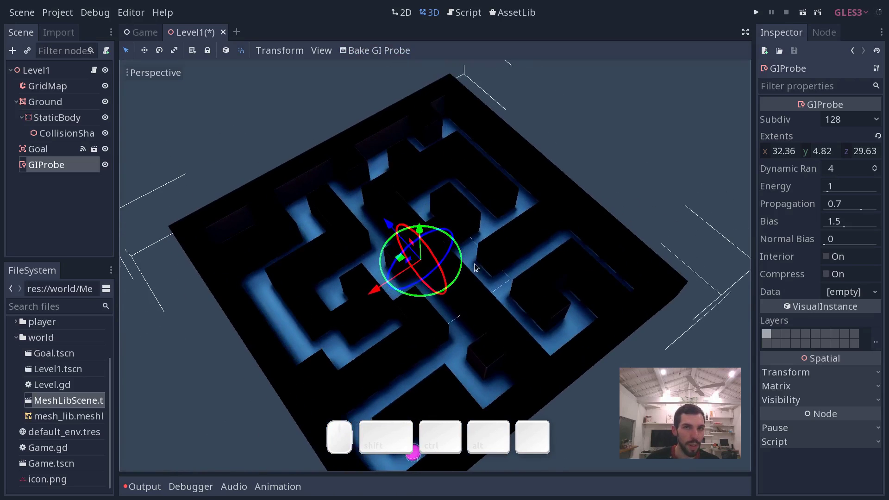
middle_click(474, 273)
left_click_drag(427, 262, 465, 264)
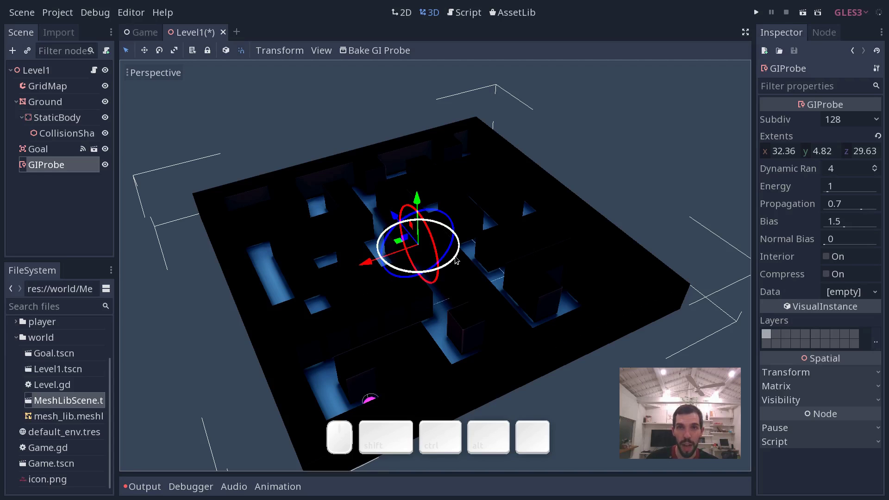
left_click(454, 255)
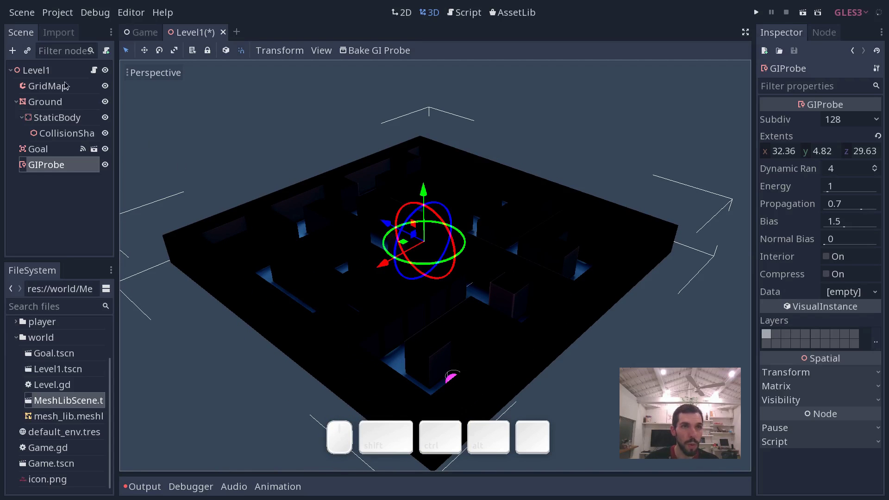
left_click(61, 75)
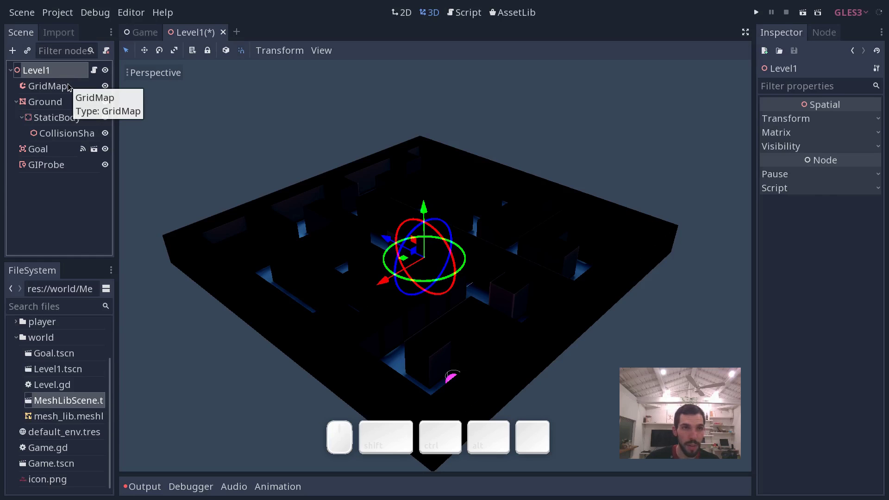
Step: Add a DirectionalLight node to Level1
key("ctrl+a")
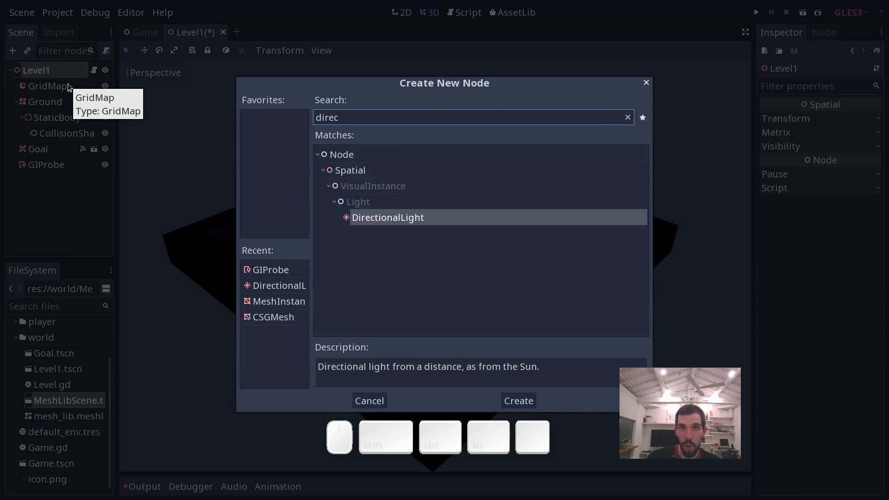
key("Return")
left_click_drag(426, 207, 430, 74)
left_click_drag(430, 74, 466, 168)
middle_click(469, 143)
middle_click(477, 121)
Step: Rotate the DirectionalLight to shine down onto the maze, lighting the walls red
left_click(458, 164)
left_click(463, 198)
middle_click(463, 188)
key("shift+e")
left_click_drag(457, 173, 552, 251)
left_click_drag(585, 292, 628, 254)
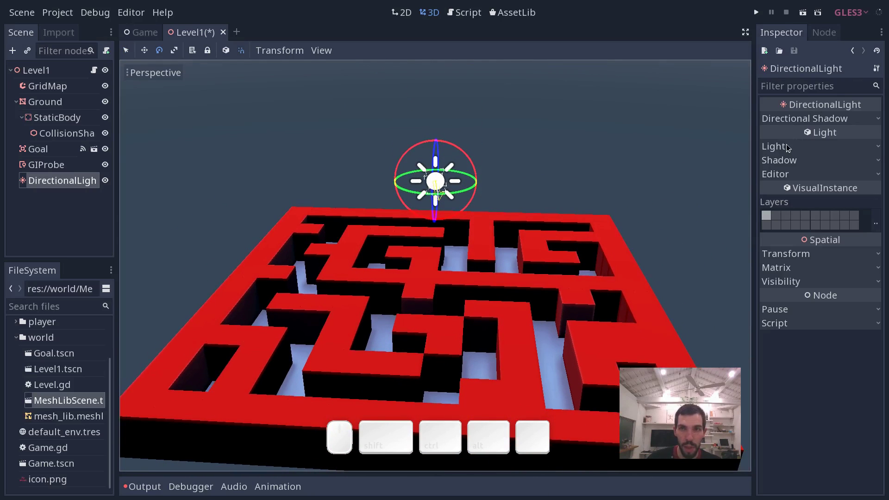
Step: Set the light's Bake Mode to Indirect and enable its shadows
left_click(792, 147)
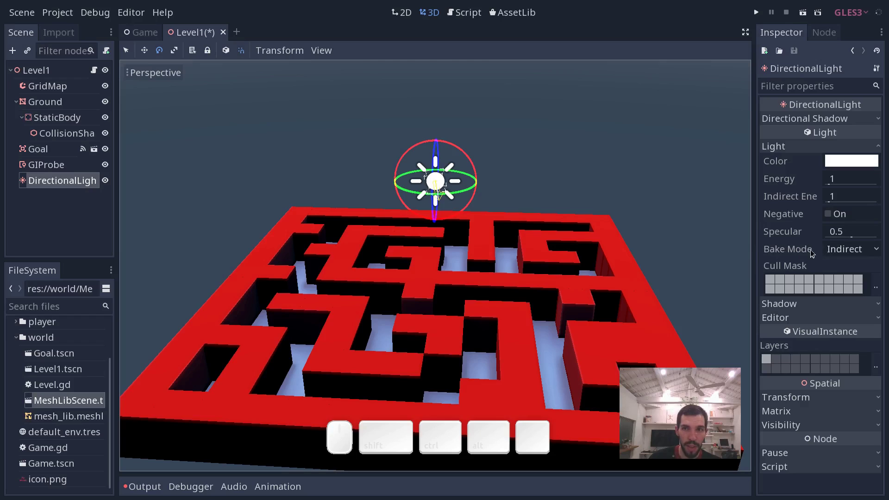
left_click(843, 252)
left_click(843, 253)
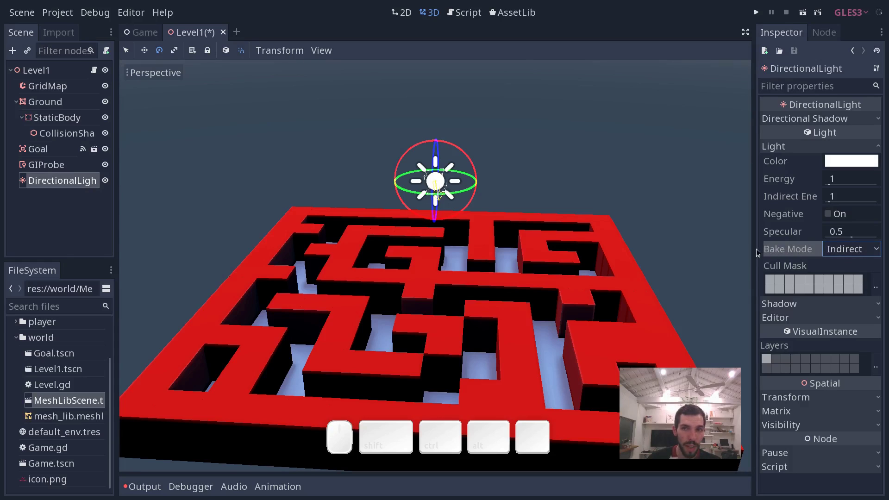
left_click(800, 304)
left_click(829, 320)
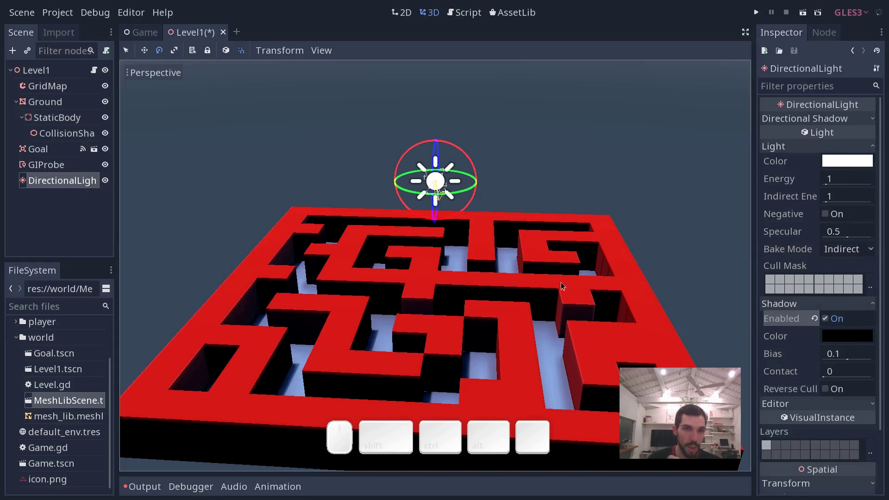
left_click(791, 306)
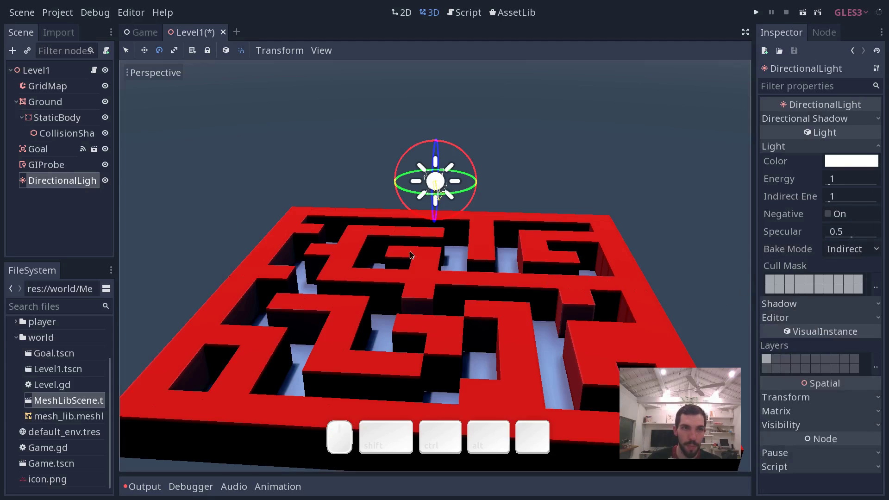
Step: Bake the GIProbe with the sun in place and orbit to check the lit red maze walls
left_click(50, 164)
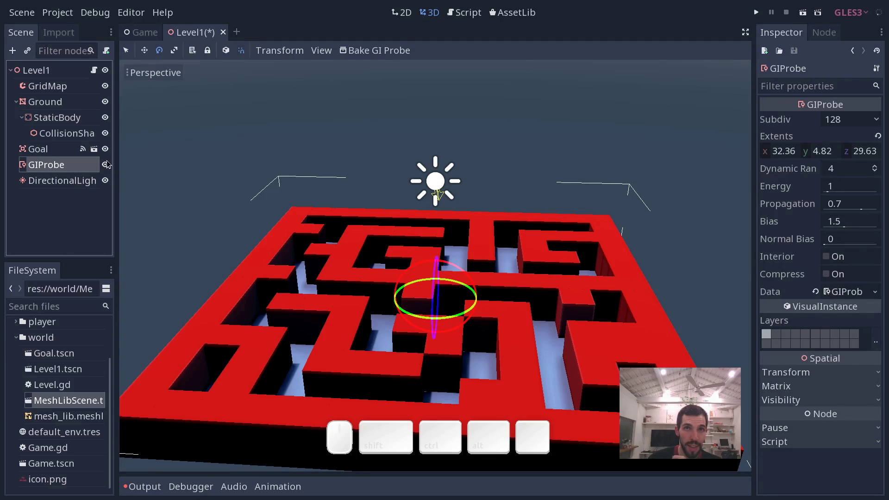
left_click(382, 52)
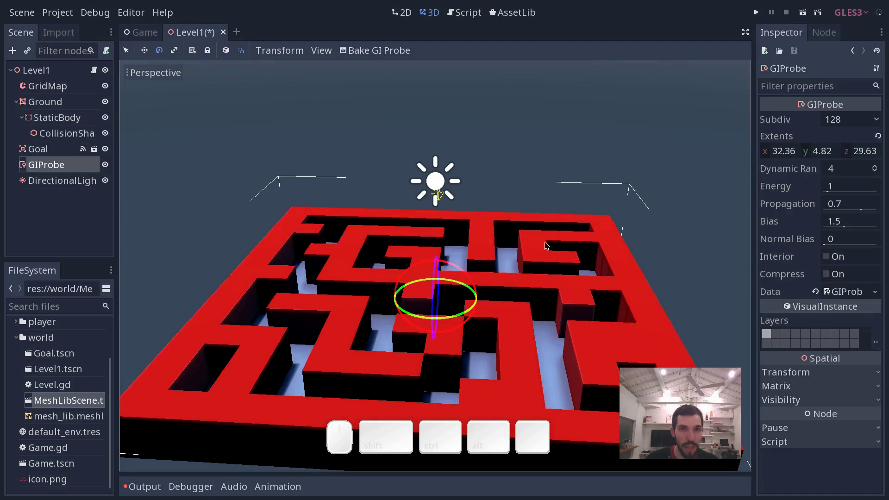
left_click_drag(553, 251, 428, 278)
left_click_drag(428, 278, 544, 264)
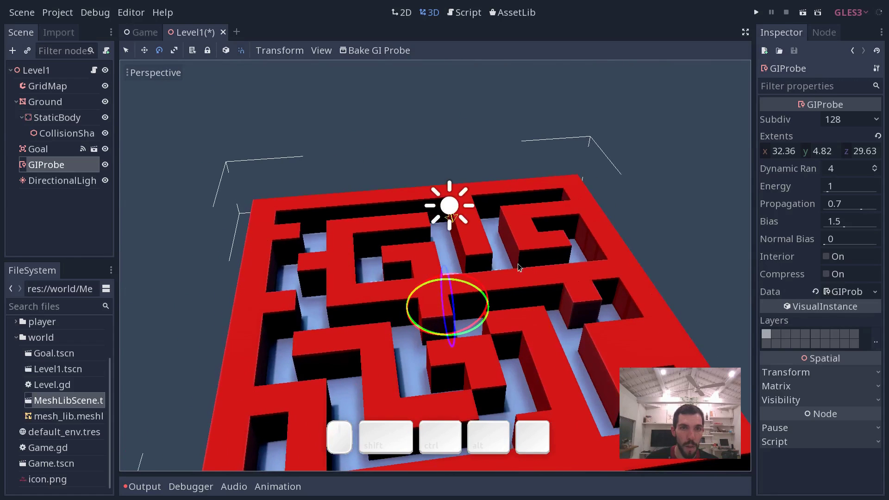
middle_click(522, 264)
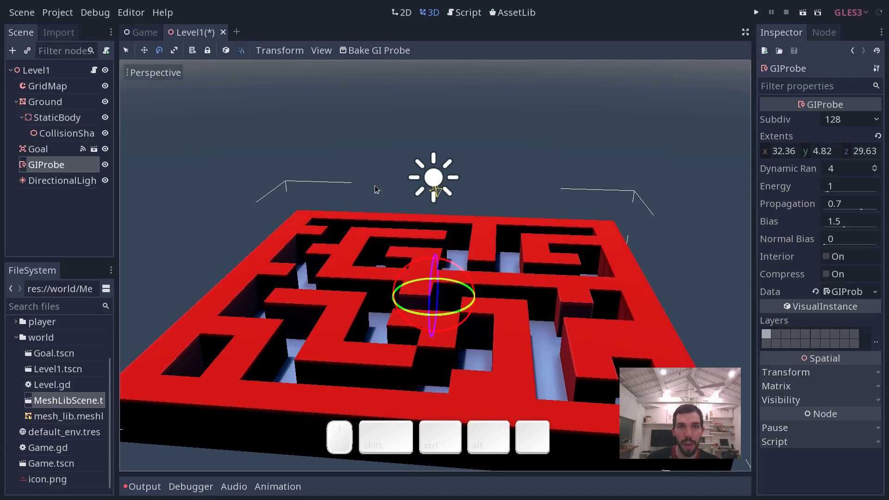
left_click(442, 182)
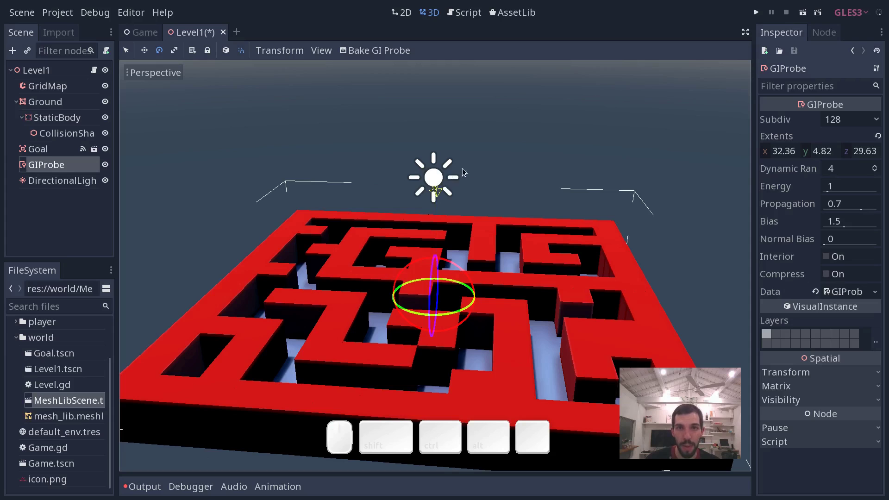
Step: Raise the DirectionalLight's indirect energy to about 5.76 and fly over the corridors to judge it
left_click(56, 184)
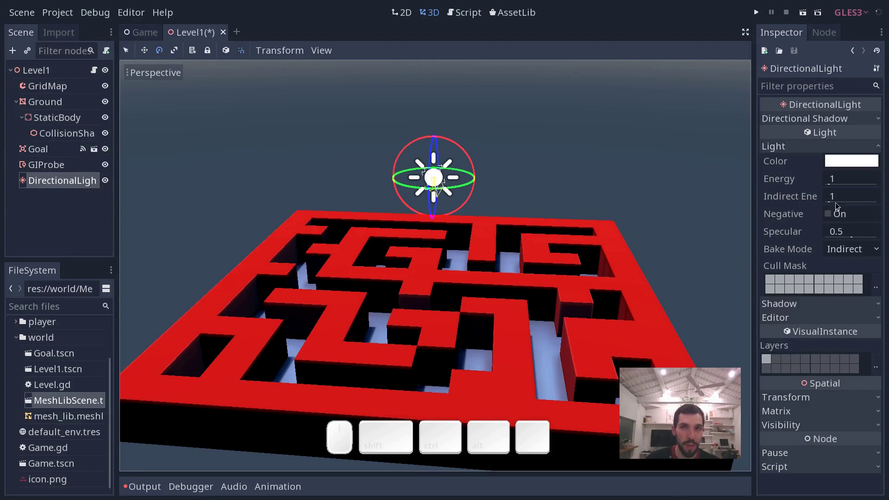
left_click_drag(835, 201, 575, 307)
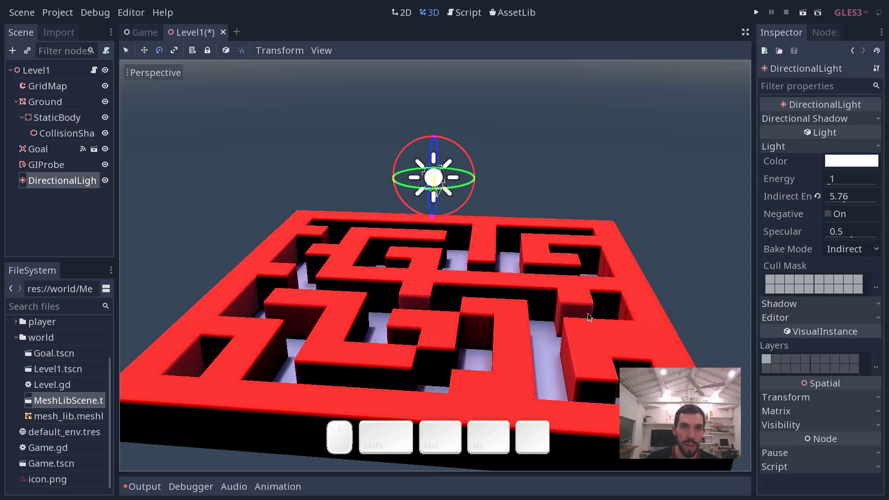
left_click(601, 288)
left_click(593, 338)
middle_click(598, 325)
left_click_drag(584, 334, 625, 323)
left_click_drag(614, 324, 610, 305)
middle_click(441, 304)
left_click(473, 310)
middle_click(313, 365)
middle_click(350, 345)
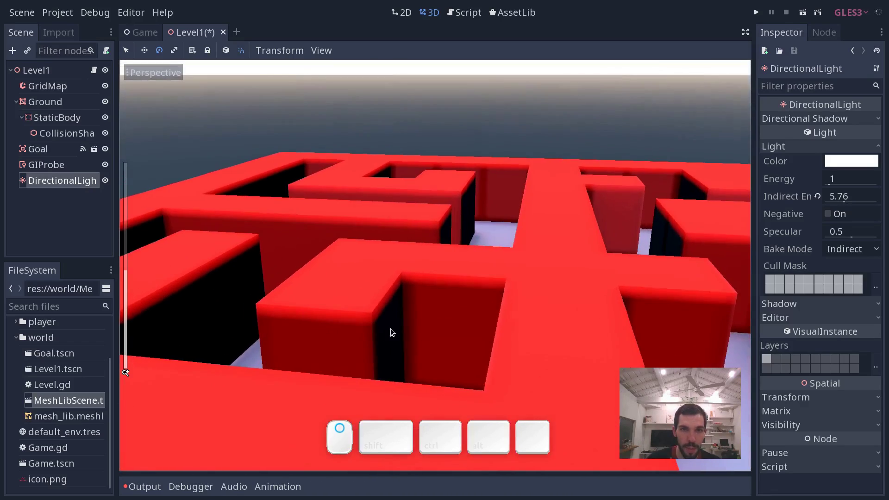
left_click_drag(671, 334, 624, 333)
left_click_drag(545, 326, 608, 270)
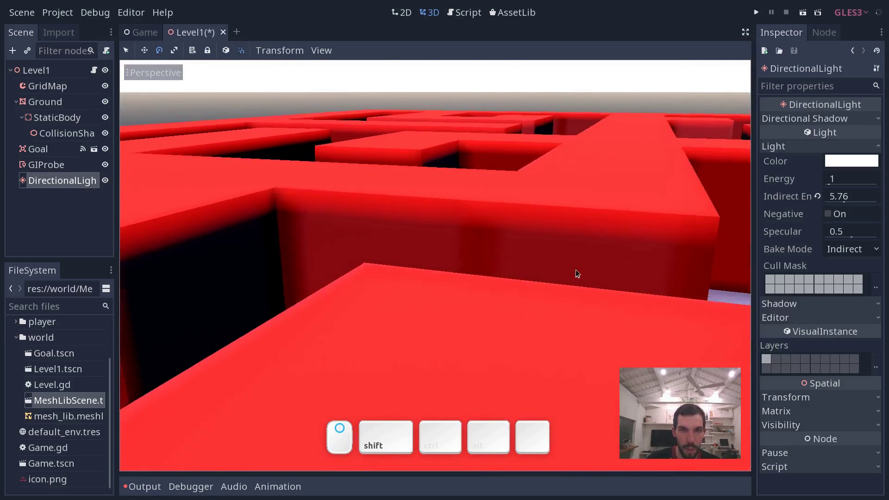
left_click(532, 306)
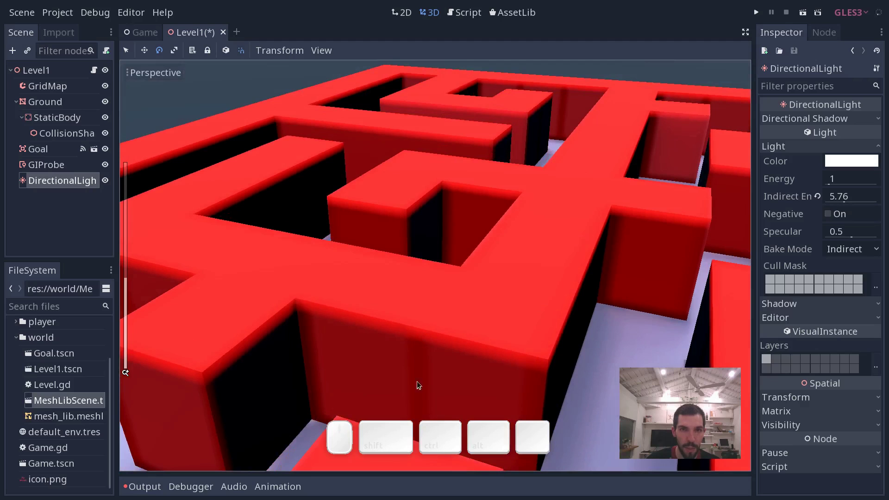
middle_click(599, 333)
left_click(523, 333)
middle_click(564, 313)
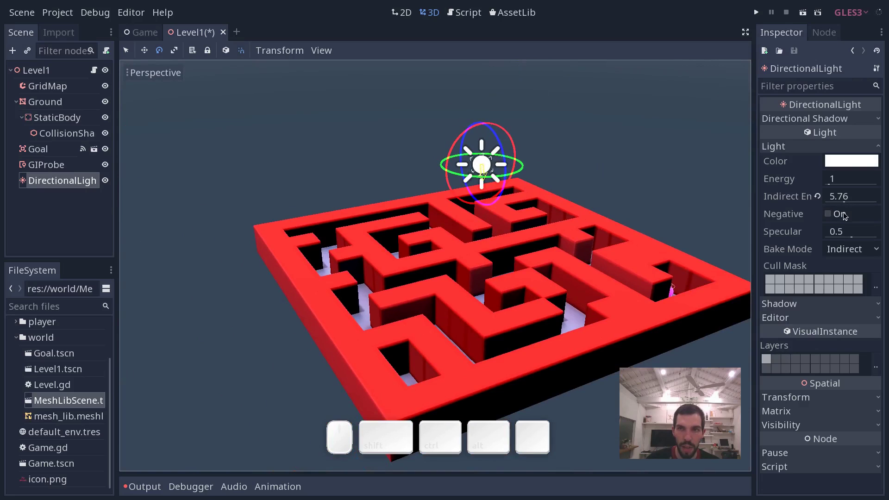
Step: Lower the indirect energy to 3.31 and inspect the brightened corridor floors
left_click_drag(848, 201, 734, 234)
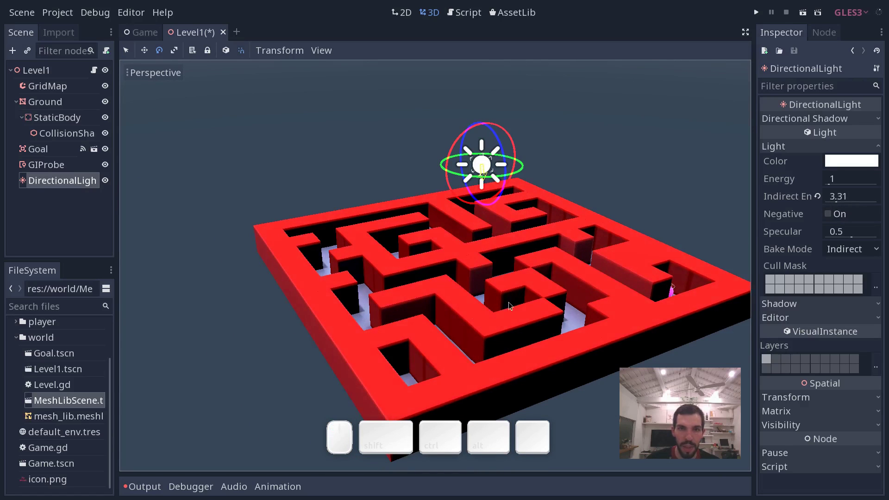
middle_click(463, 324)
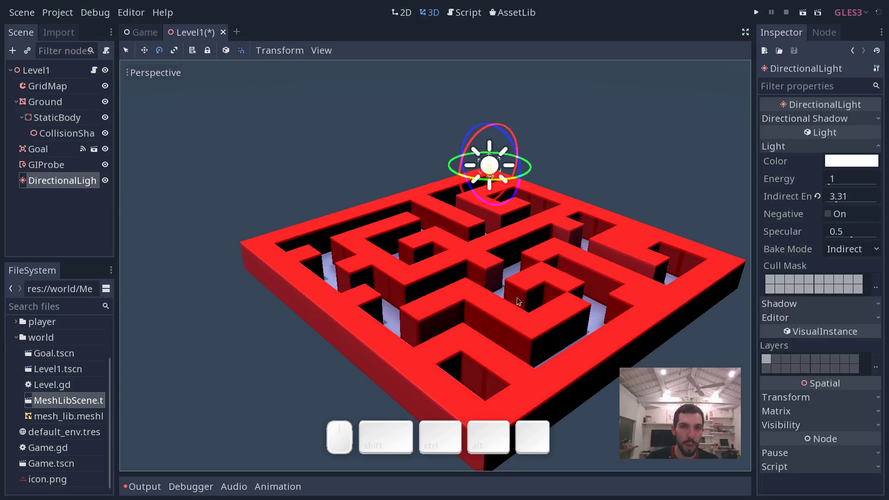
middle_click(568, 323)
middle_click(539, 335)
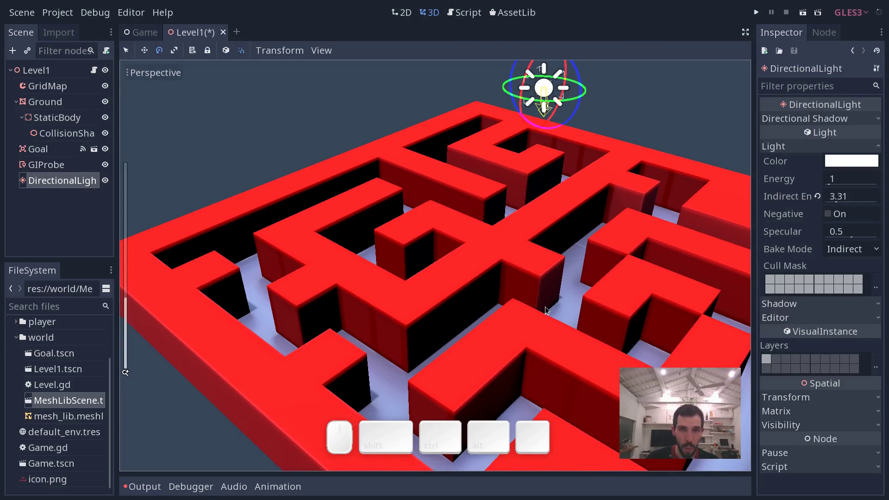
Step: Change the GIProbe's Subdiv from 128 to 256 in the Inspector
left_click(63, 169)
middle_click(568, 276)
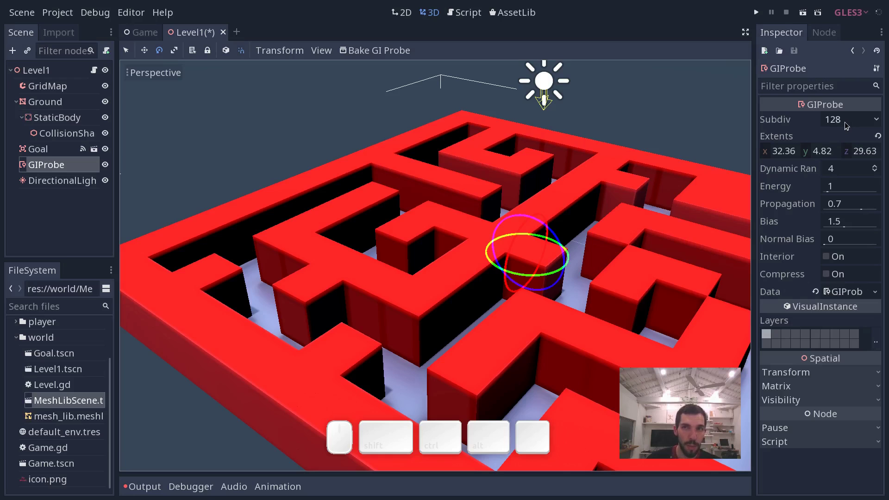
left_click(857, 123)
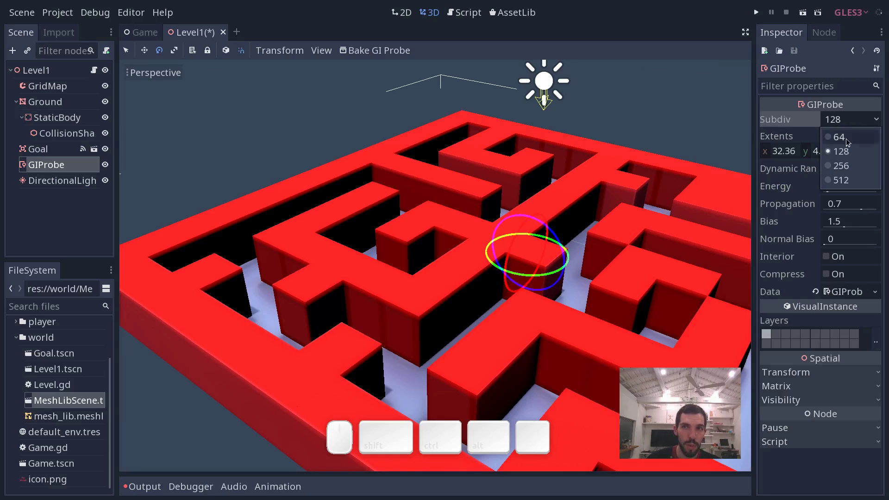
middle_click(844, 167)
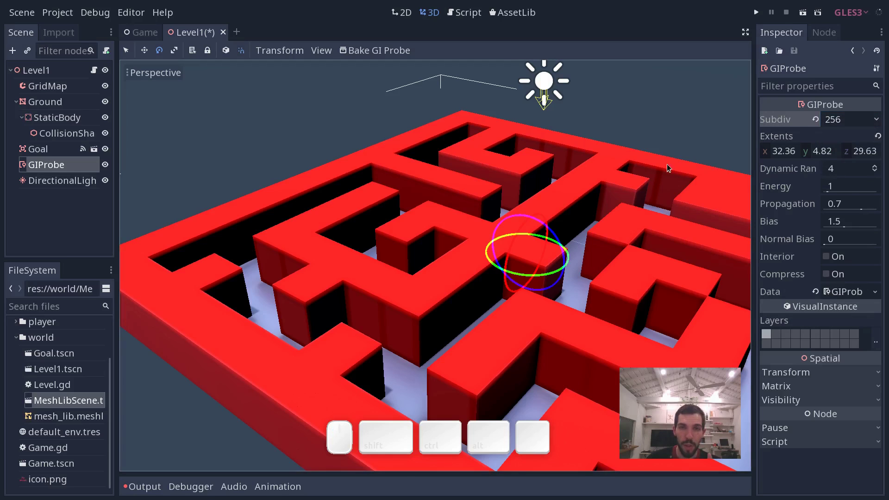
middle_click(676, 166)
left_click(661, 166)
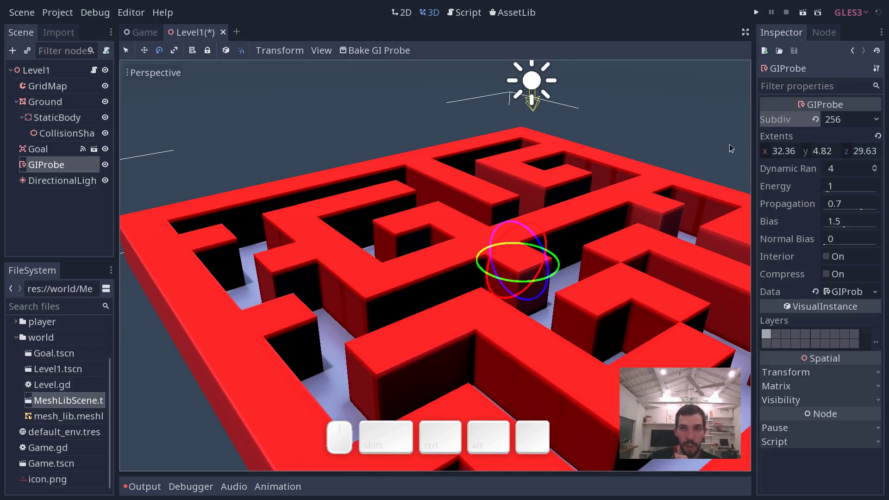
Step: Rebake the GI probe at 256 subdivisions and orbit around the maze walls to inspect the result
left_click(386, 51)
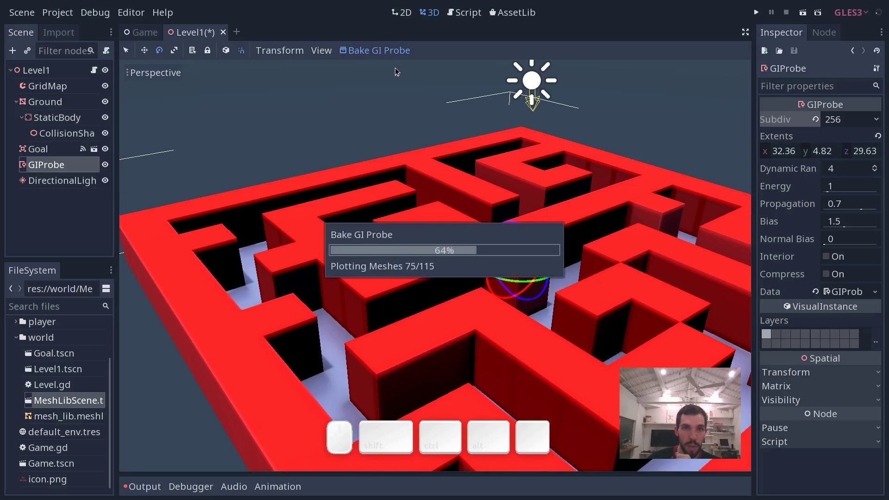
left_click(508, 222)
left_click_drag(499, 219, 518, 223)
middle_click(394, 309)
middle_click(377, 321)
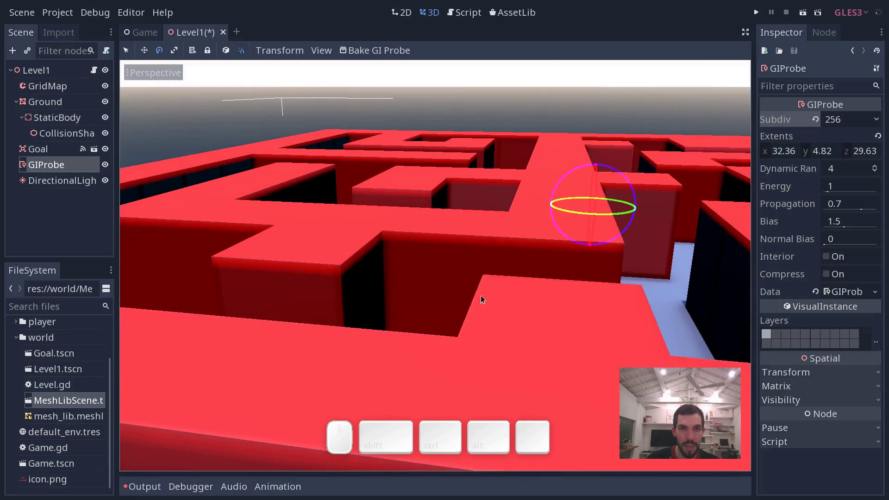
middle_click(503, 287)
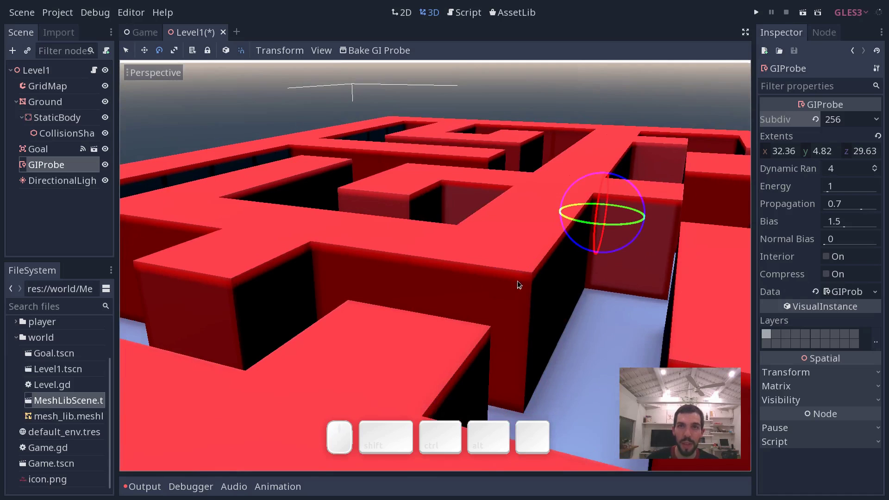
left_click(550, 267)
middle_click(515, 276)
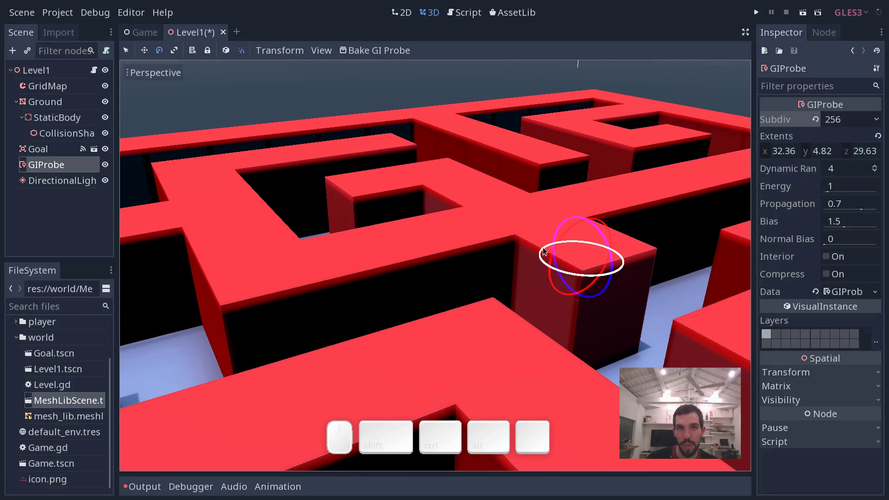
middle_click(525, 265)
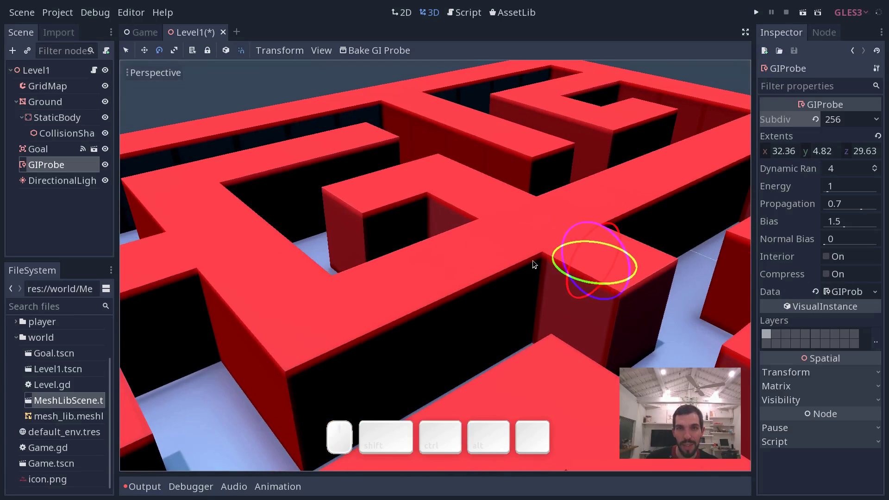
Step: Finish inspecting the maze and switch to the Render scene with the flare gun model
left_click(541, 256)
middle_click(529, 256)
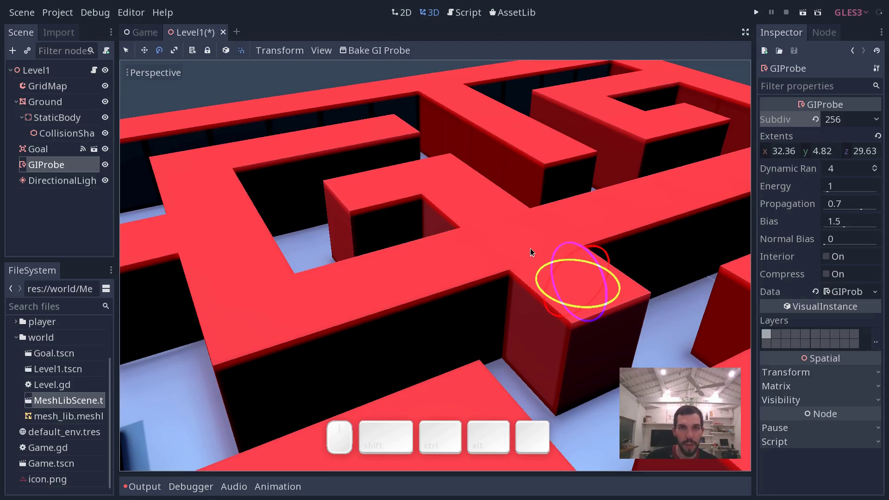
left_click(519, 278)
left_click(515, 252)
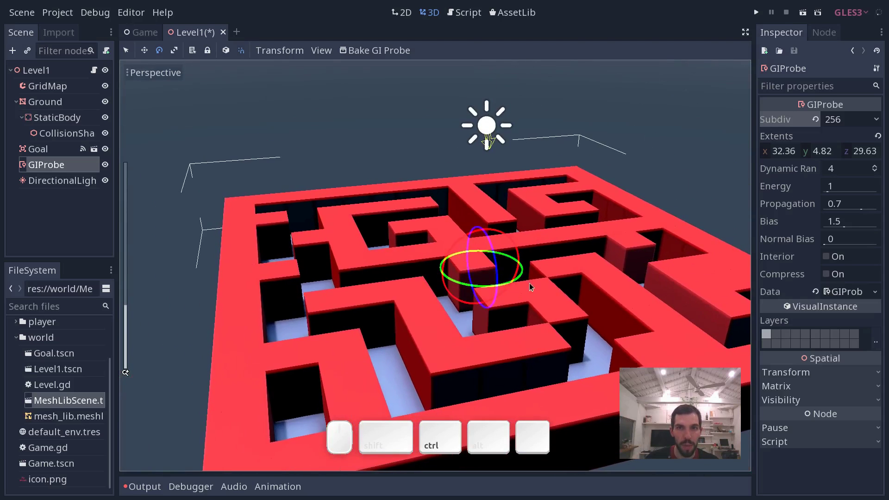
middle_click(529, 289)
left_click_drag(511, 288, 660, 139)
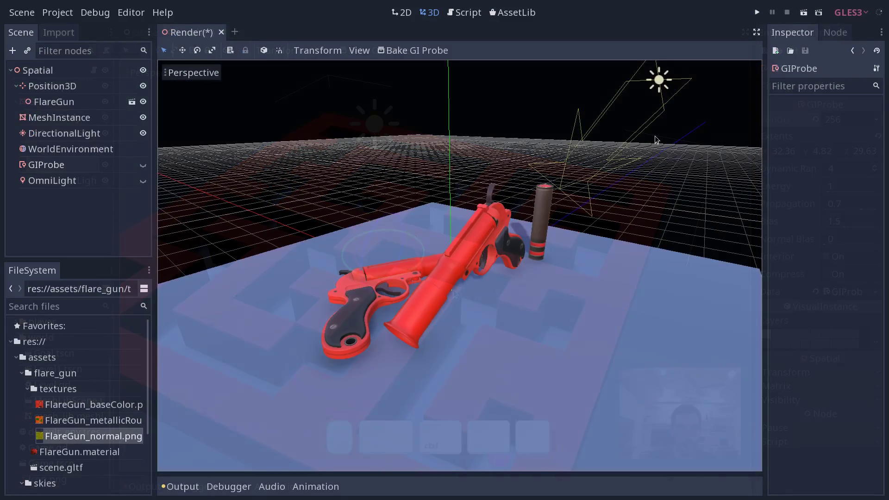